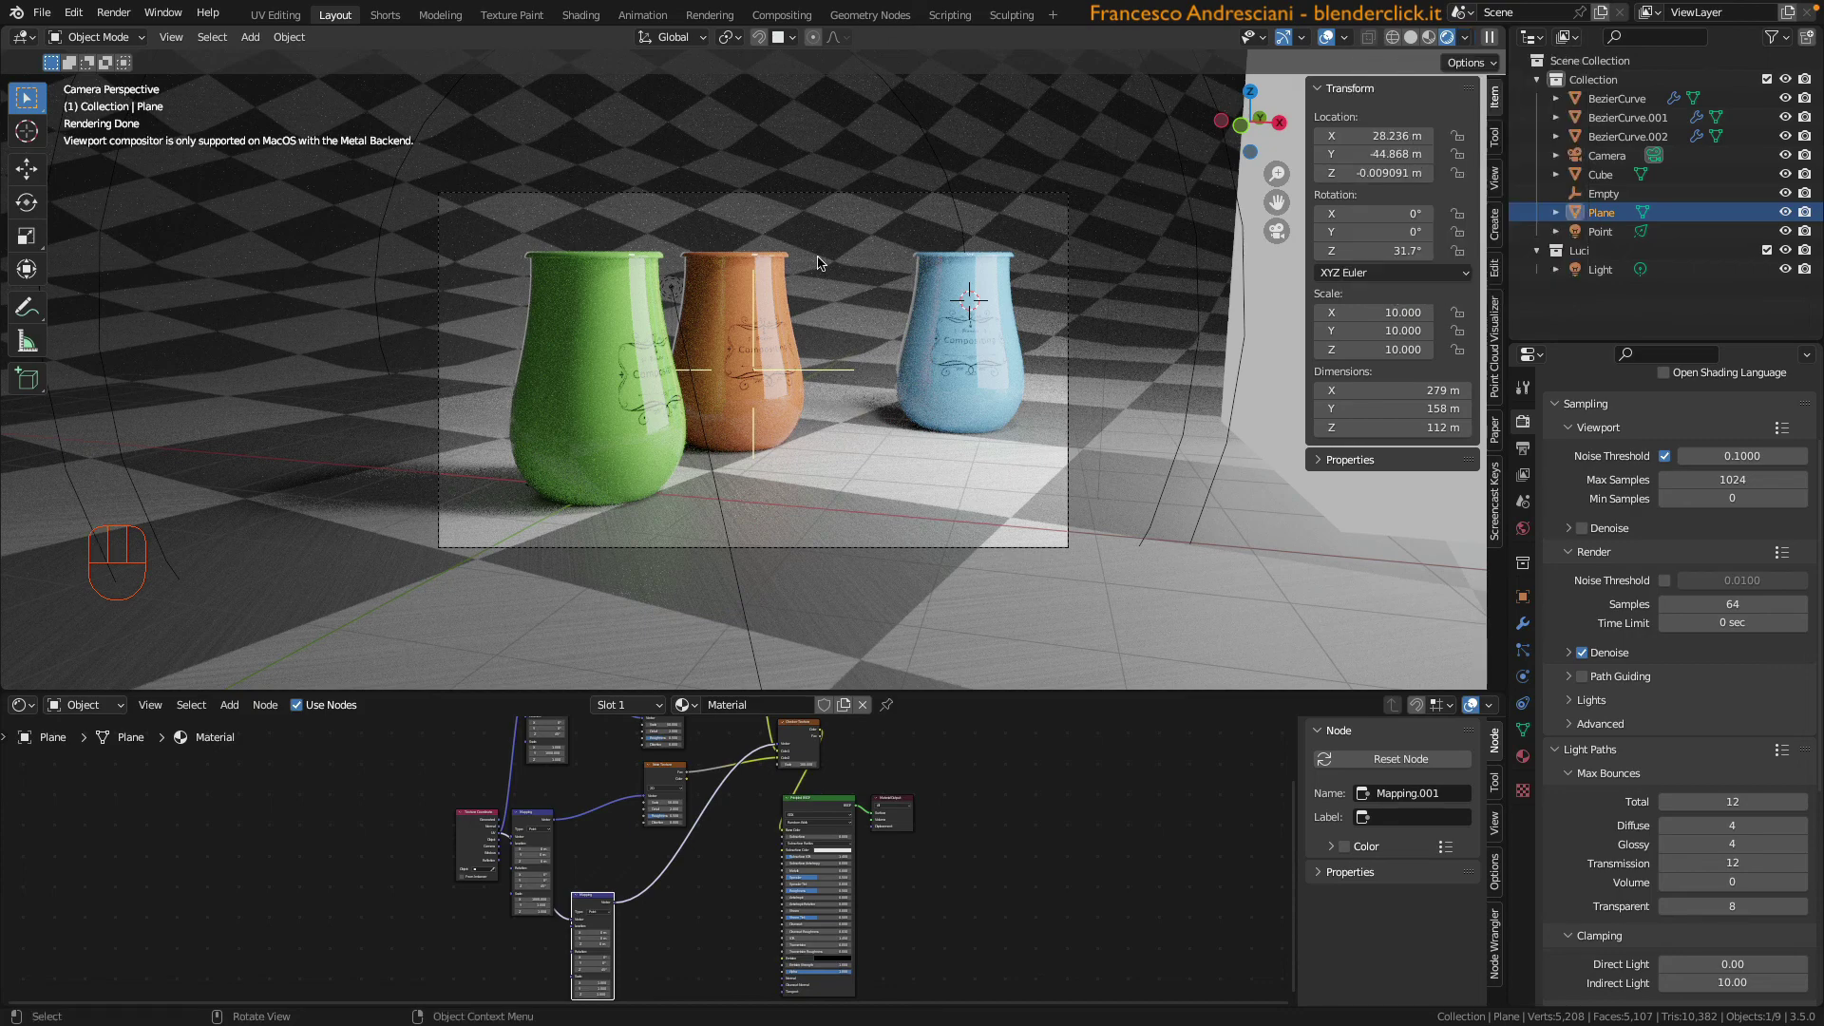
# Restart the Cycles rendered preview of the camera view showing the coloured vases.
pyautogui.press('super+,')
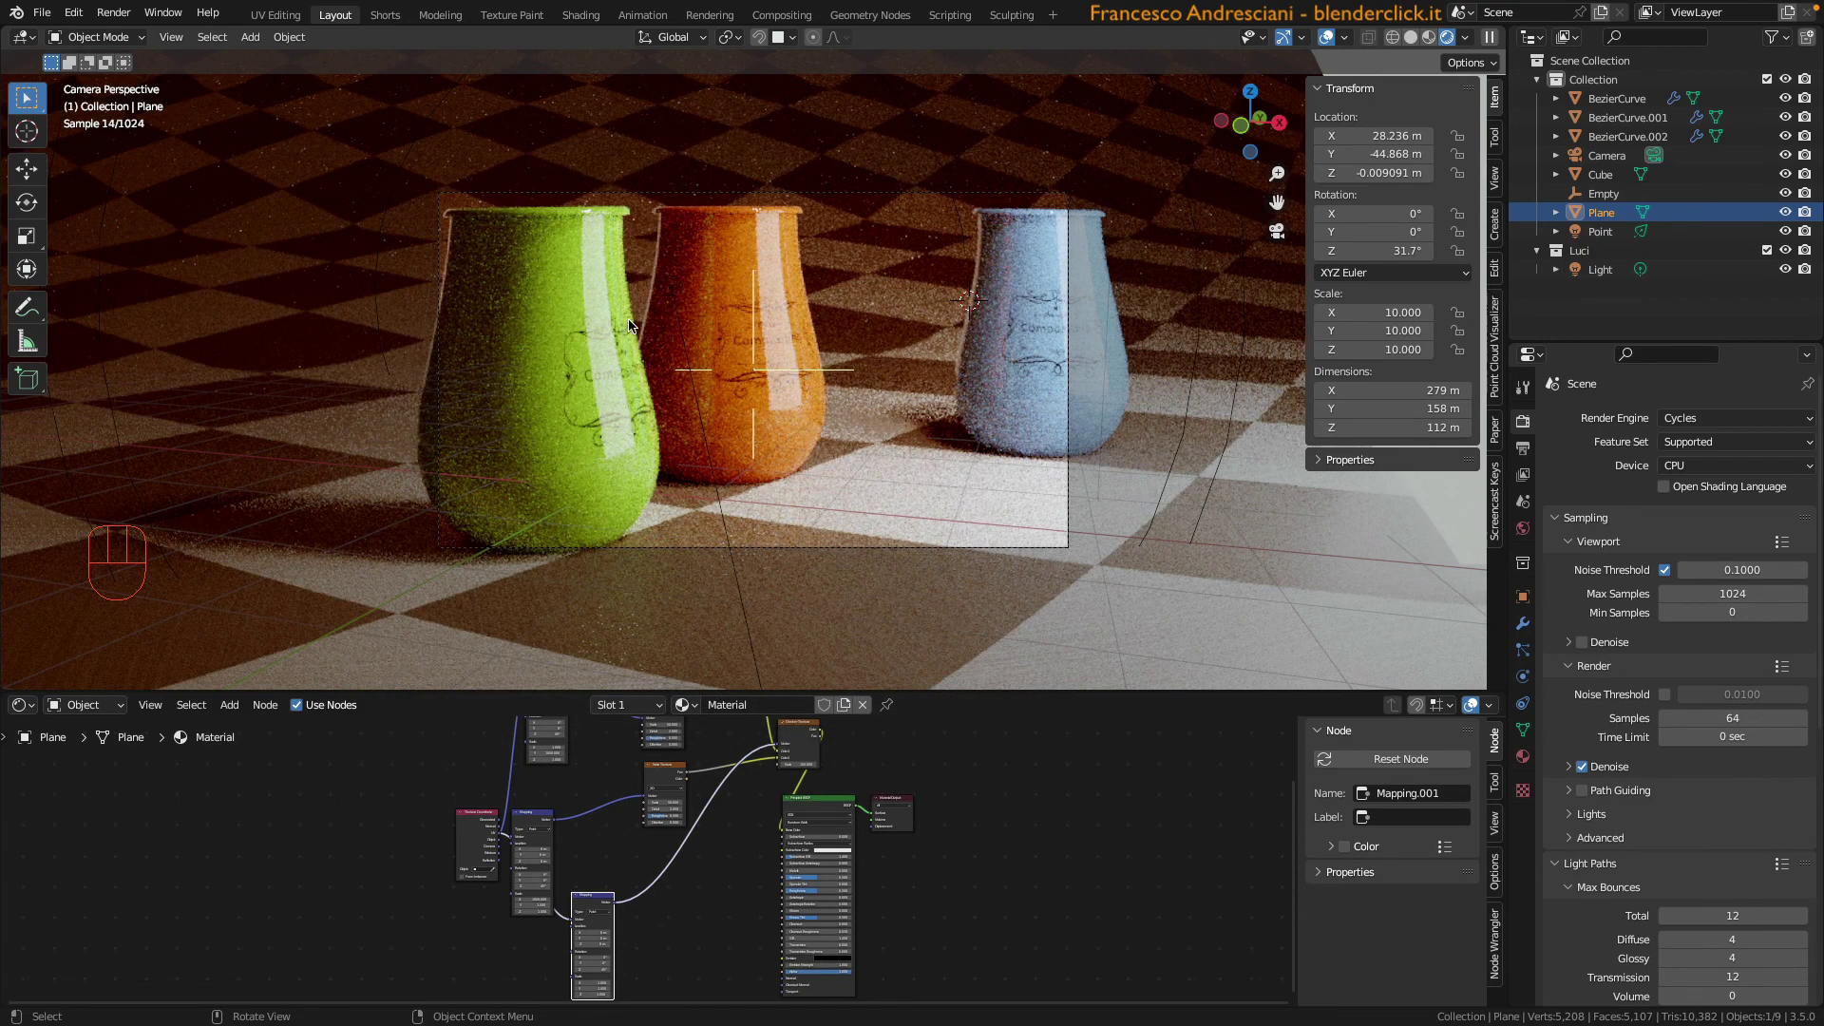
pyautogui.moveTo(1400, 220); pyautogui.dragTo(898, 355)
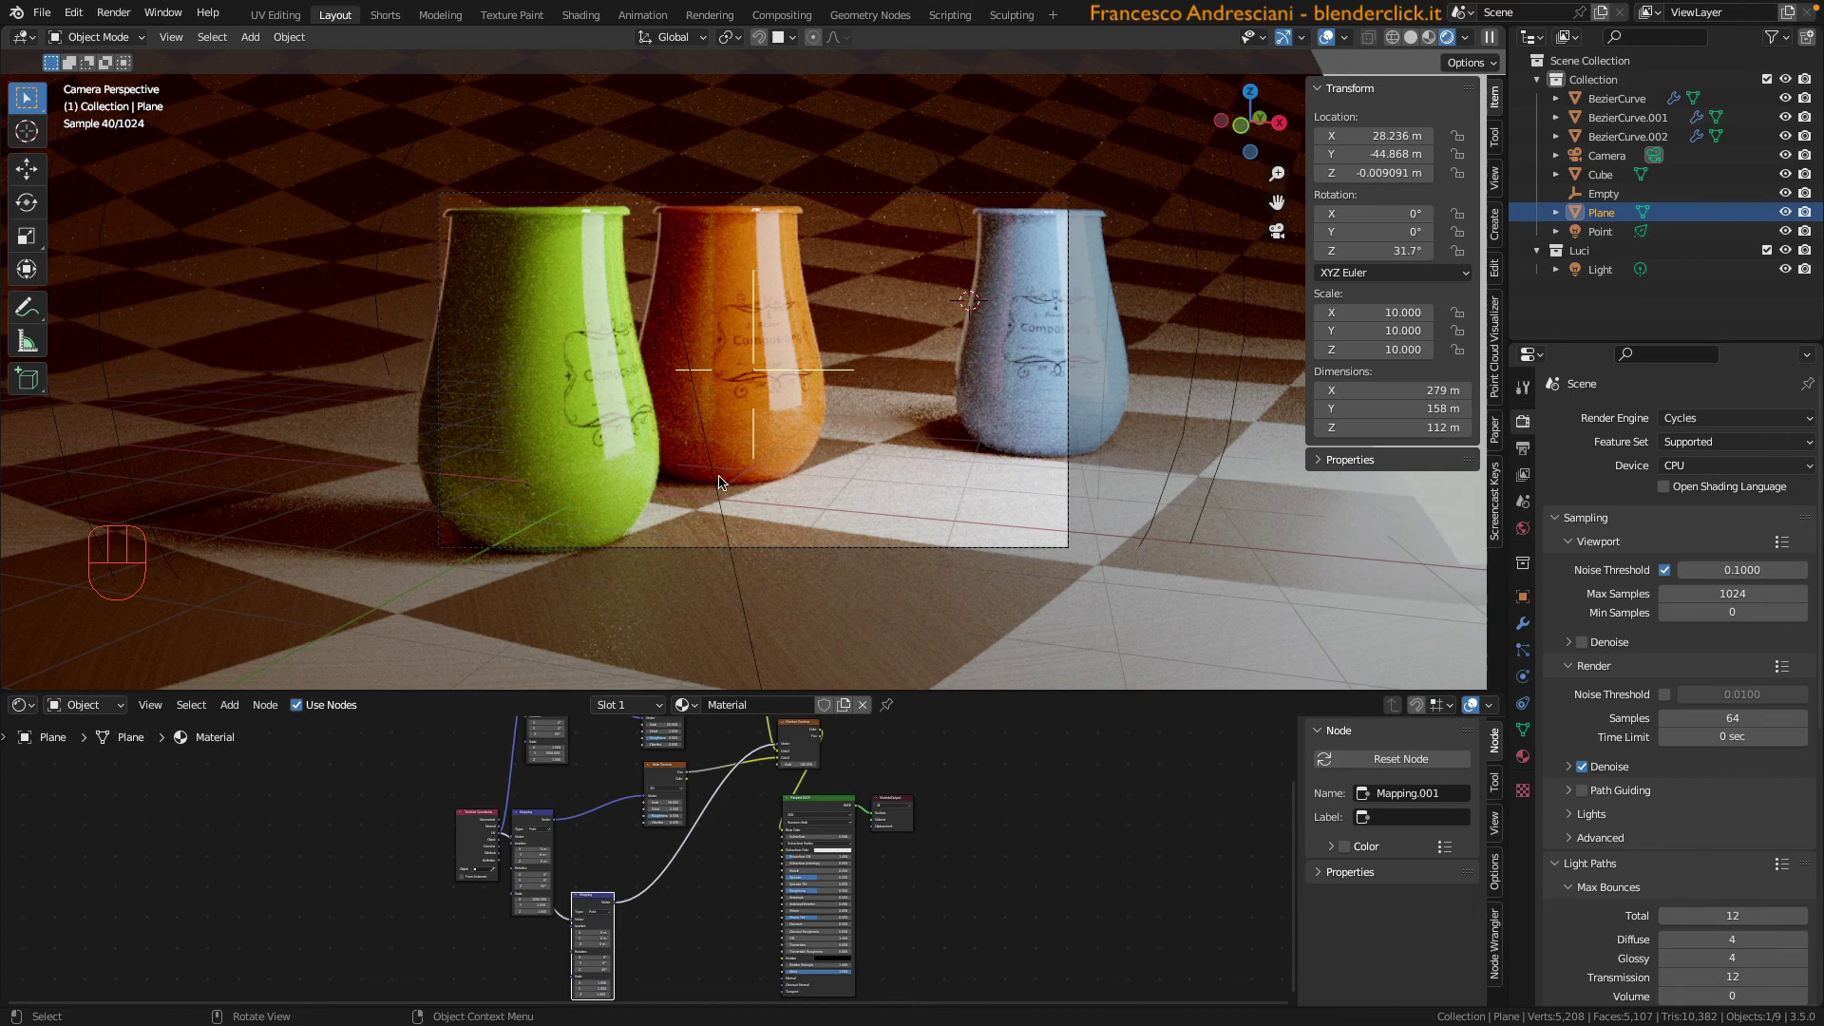
pyautogui.moveTo(887, 493); pyautogui.dragTo(808, 545)
# Leave the camera view and orbit around the rendered vases on the checkered floor.
pyautogui.scroll(-3)
pyautogui.middleClick(891, 421)
pyautogui.scroll(3)
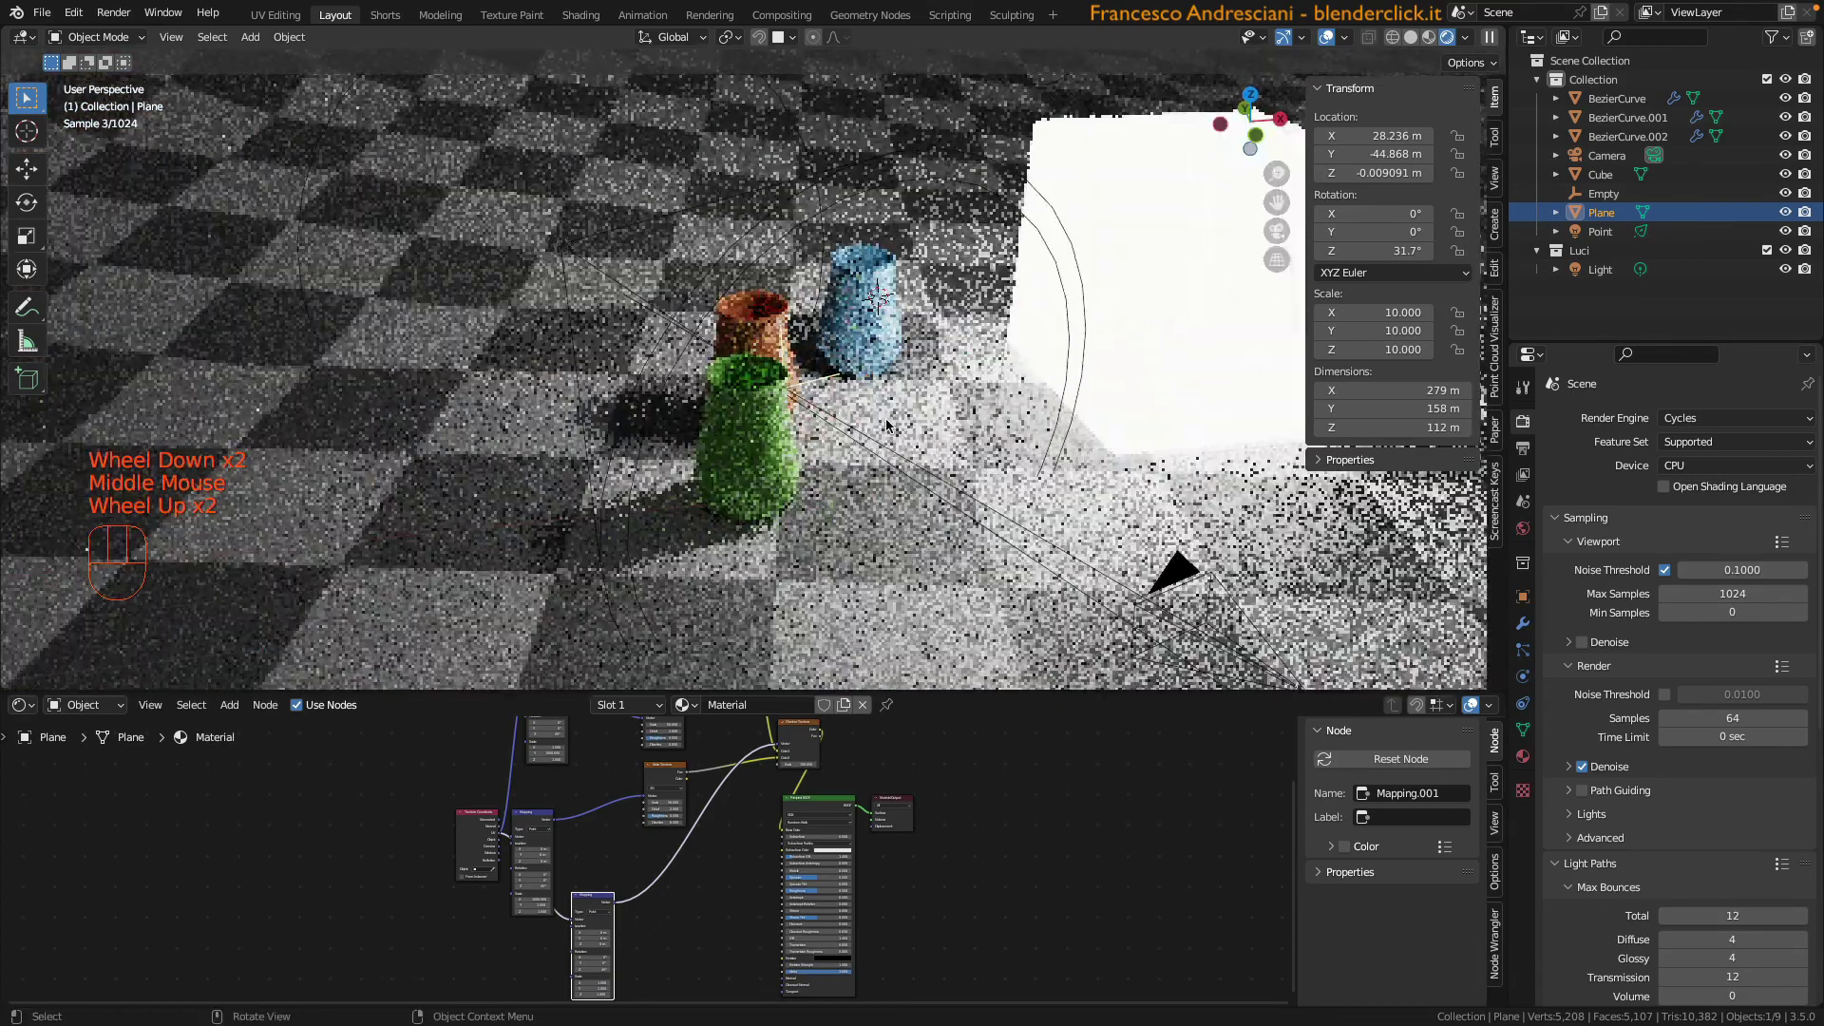
pyautogui.scroll(3)
pyautogui.moveTo(1469, 39); pyautogui.dragTo(947, 384)
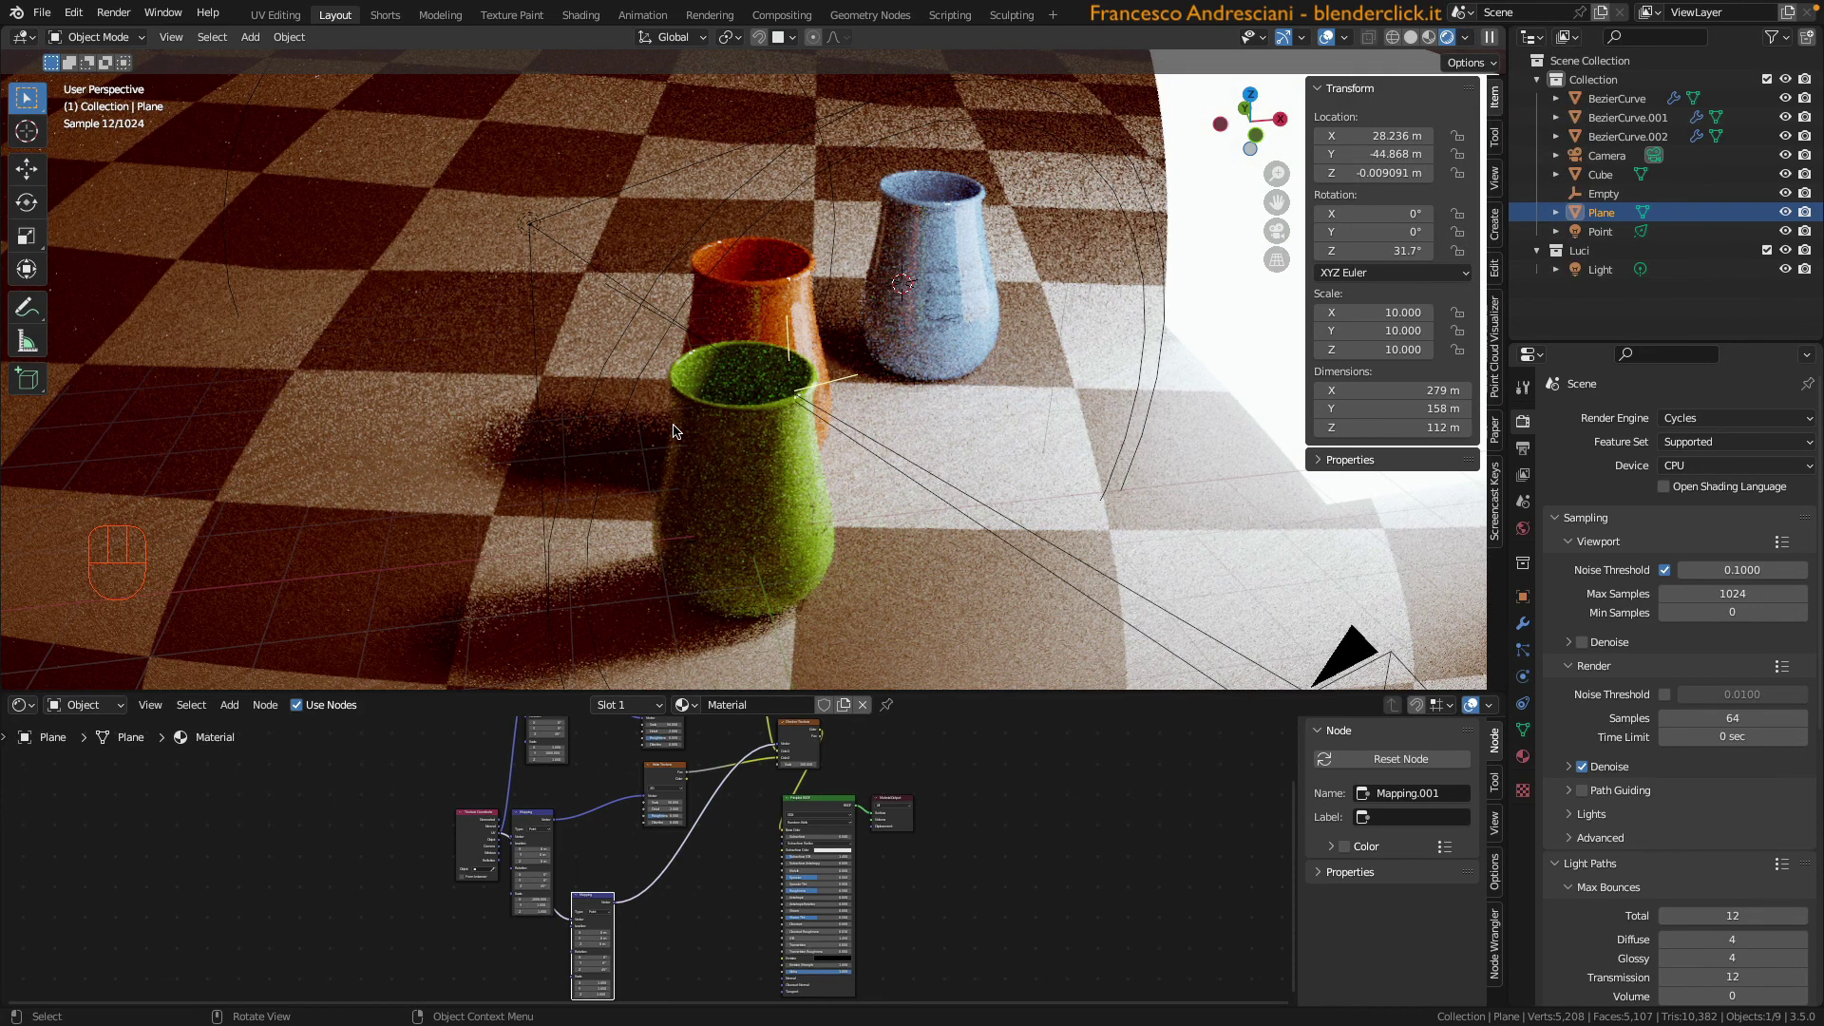
# Orbit from another side and a higher angle down to a low view behind the orange vase.
pyautogui.moveTo(673, 416); pyautogui.dragTo(942, 426)
pyautogui.moveTo(713, 475); pyautogui.dragTo(716, 480)
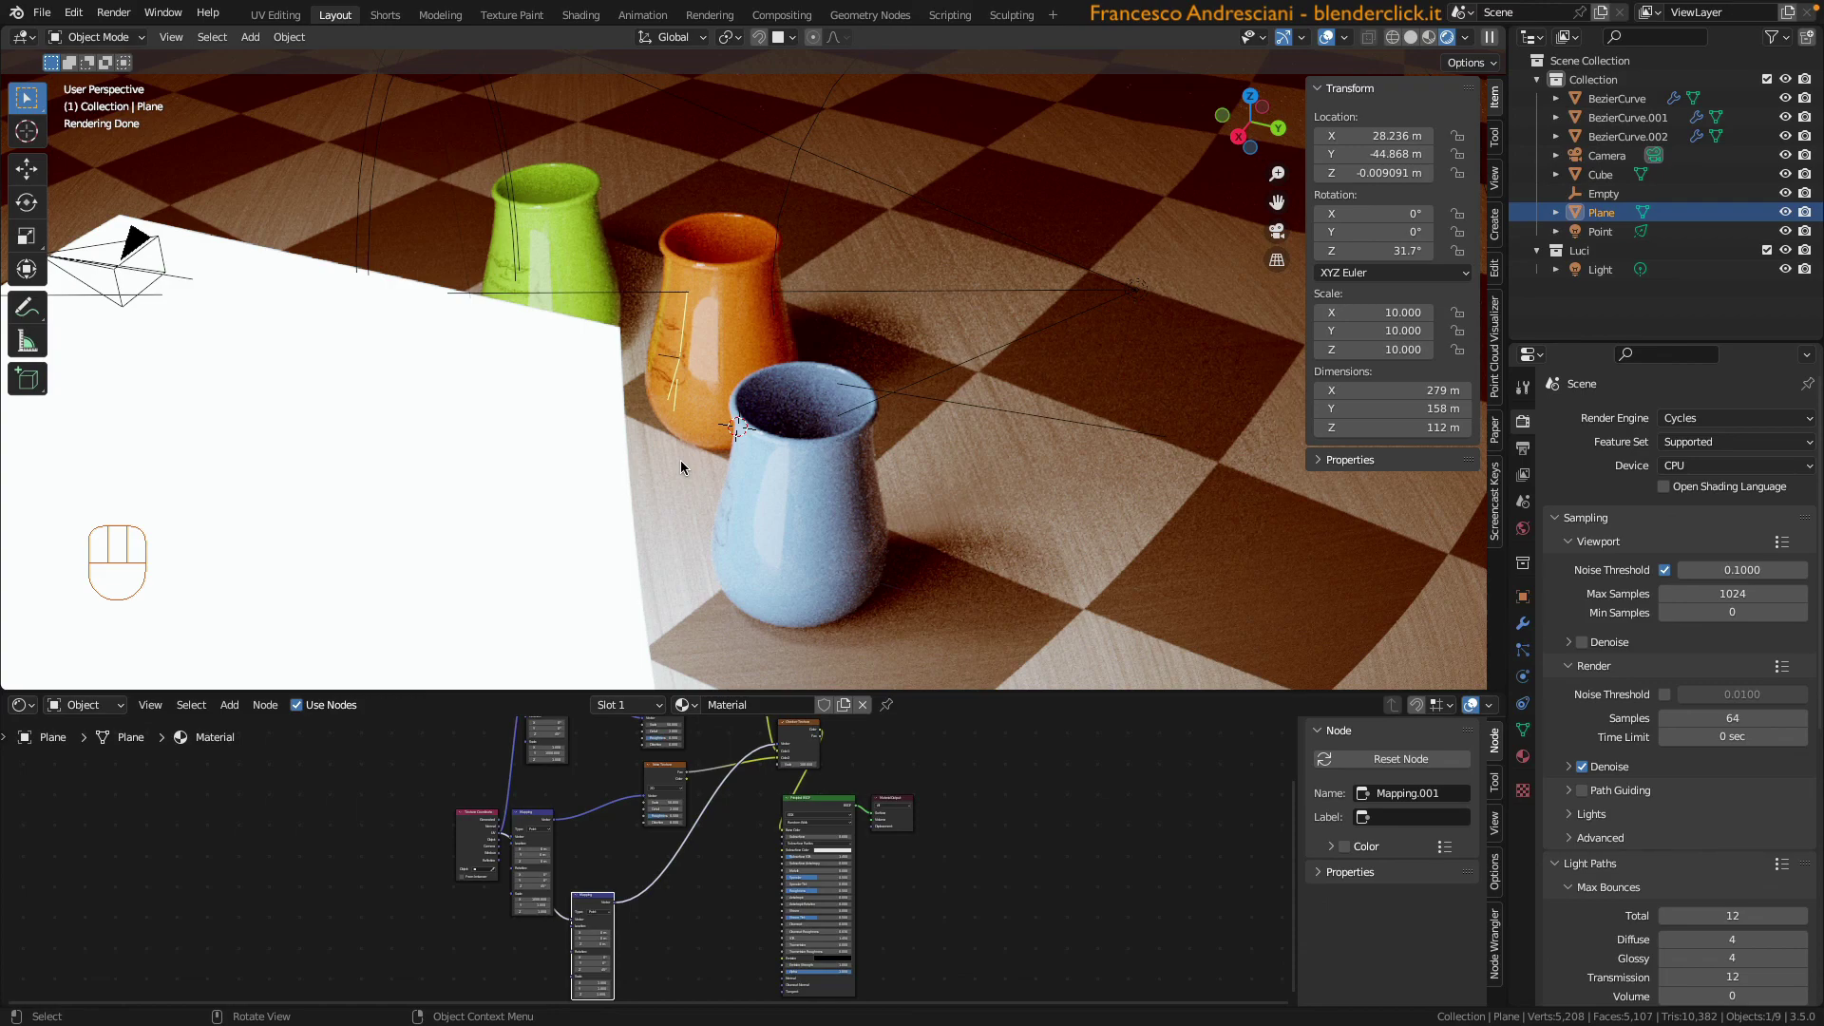
pyautogui.moveTo(739, 464); pyautogui.dragTo(638, 521)
pyautogui.scroll(3)
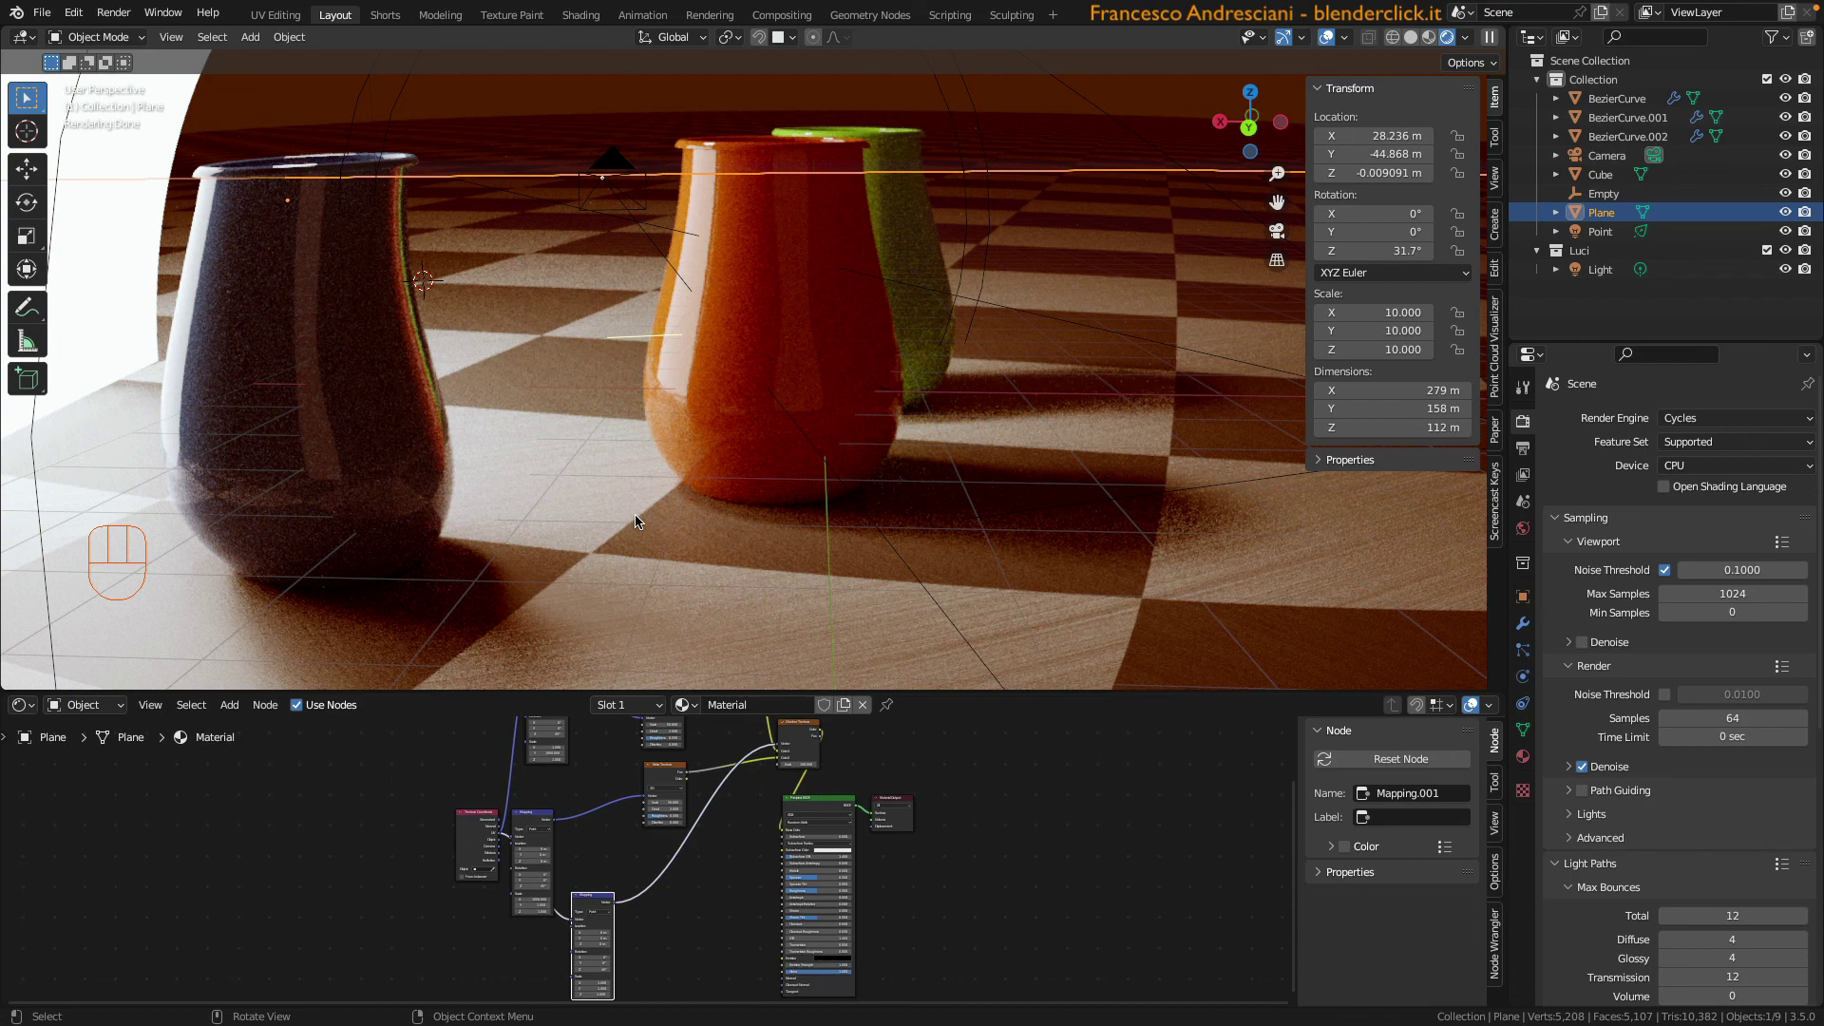